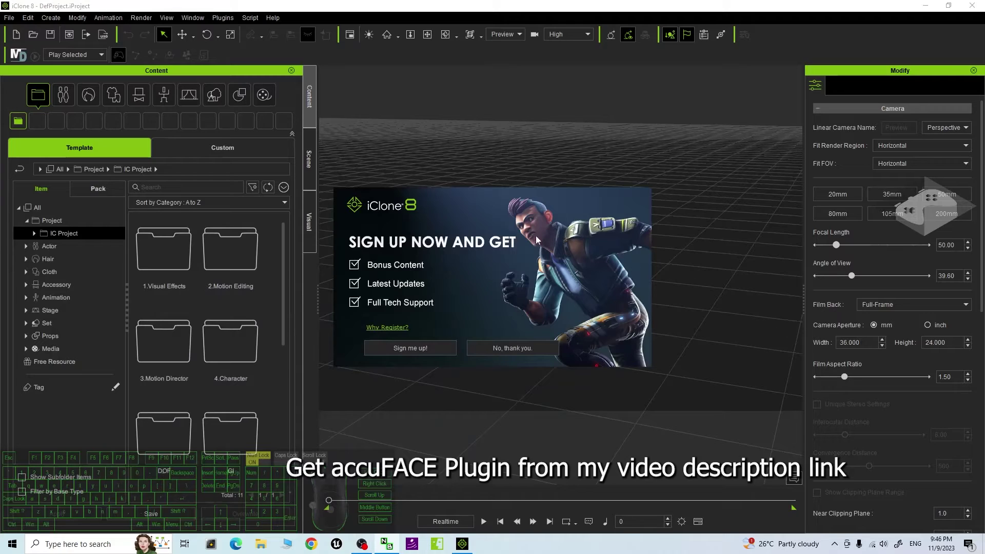
Step: Dismiss the sign-up promotion with 'No, thank you.' to reach the empty grid scene
left_click_drag(217, 197, 49, 23)
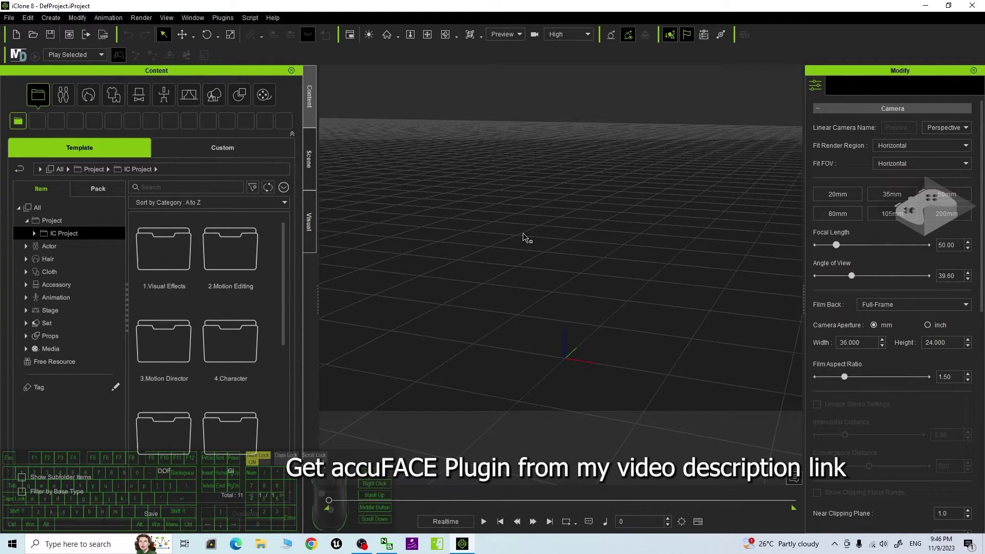
left_click_drag(307, 185, 135, 134)
Step: Load CC4 Camila 1 from the Actor > Character > Clothed templates into the scene
left_click(73, 103)
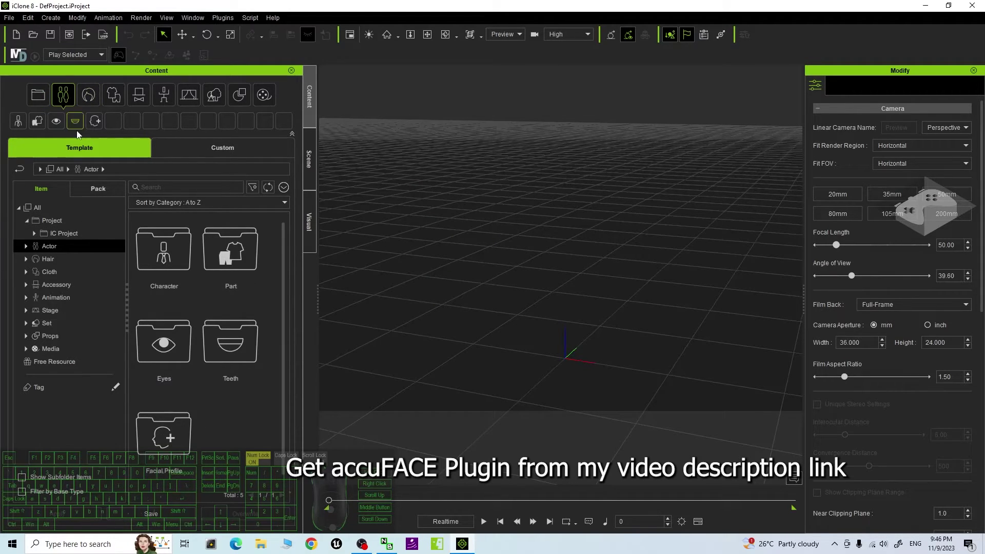
left_click(28, 255)
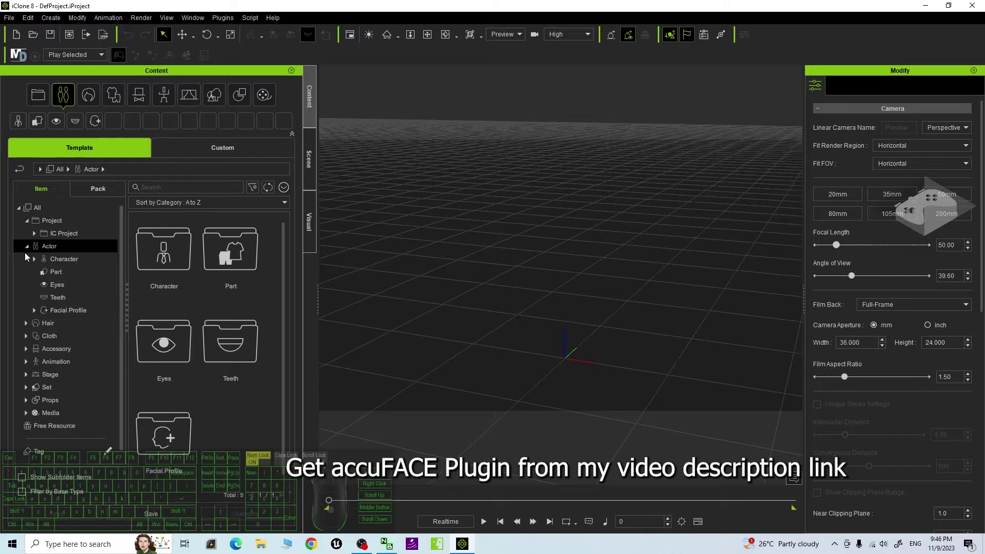
left_click(33, 263)
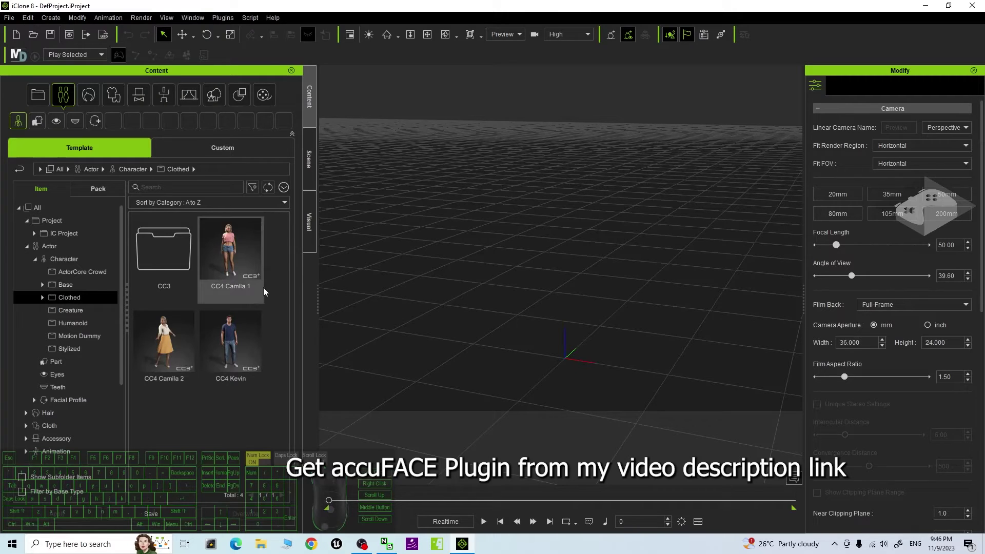
left_click(244, 253)
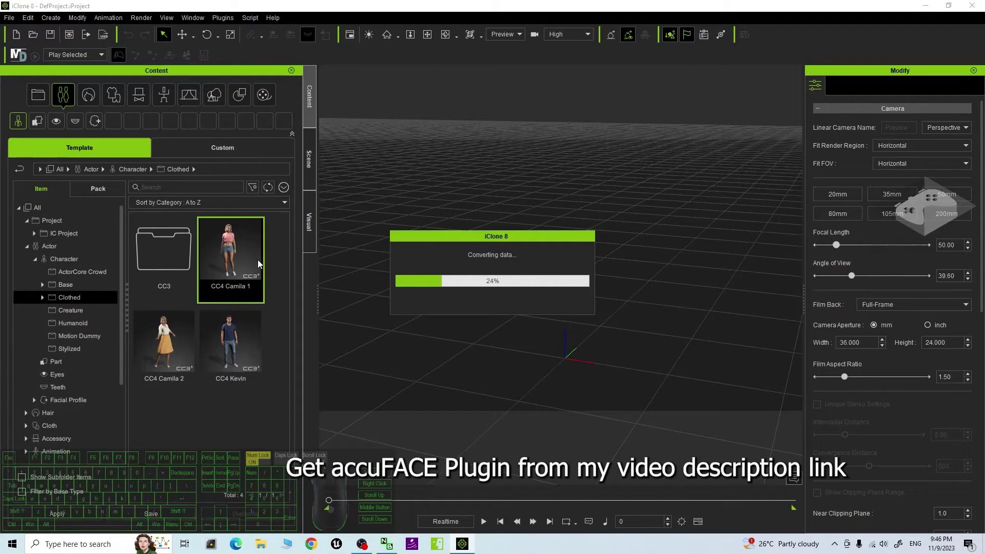
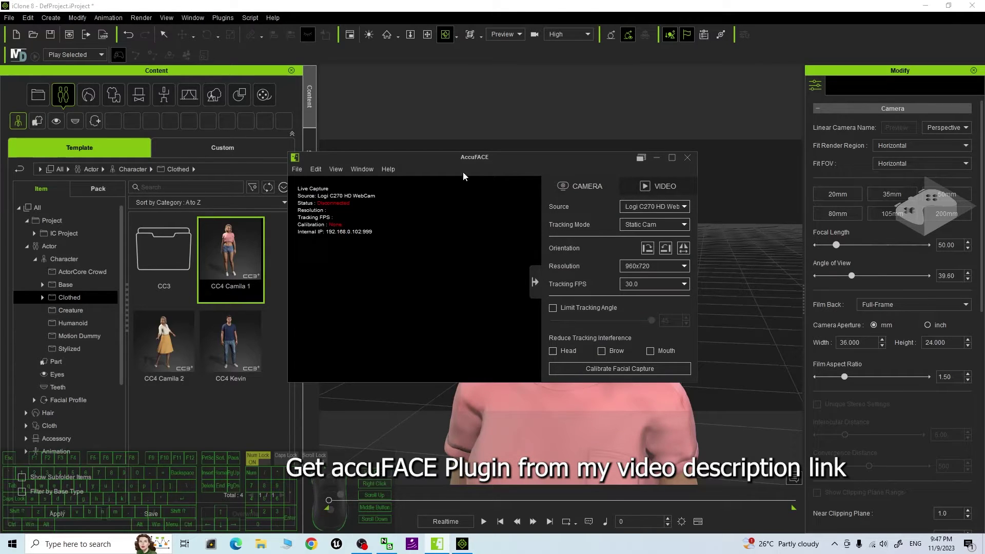
Step: Move the AccuFACE webcam tracking window aside to the left
left_click_drag(509, 161, 487, 182)
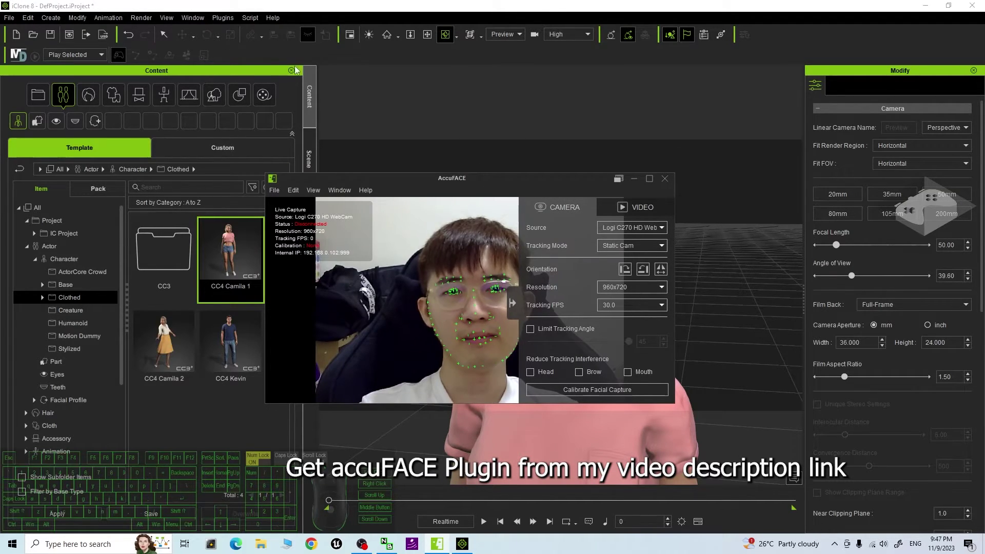
left_click_drag(520, 189, 471, 180)
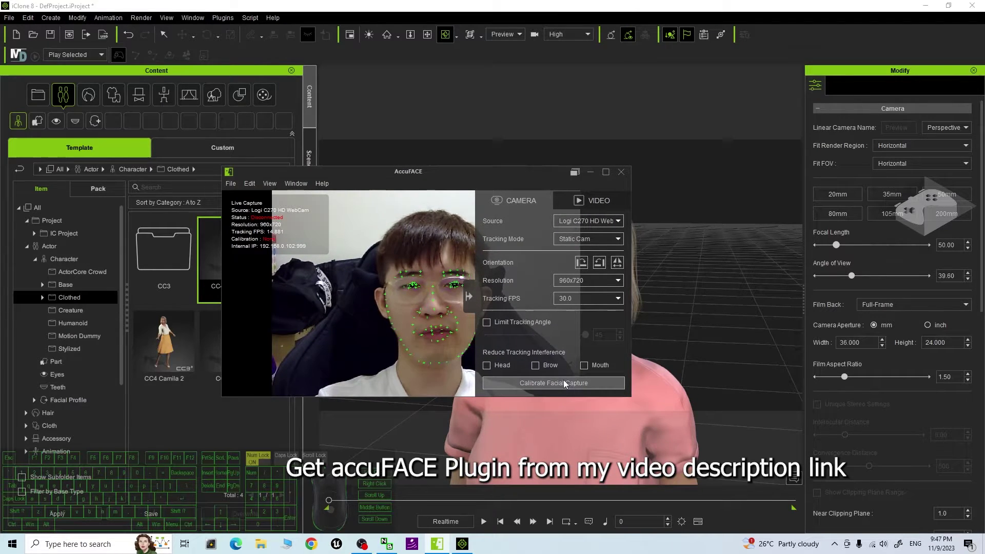
Step: Calibrate facial capture with a Neutral Face expression and clear the dialog away
left_click(560, 388)
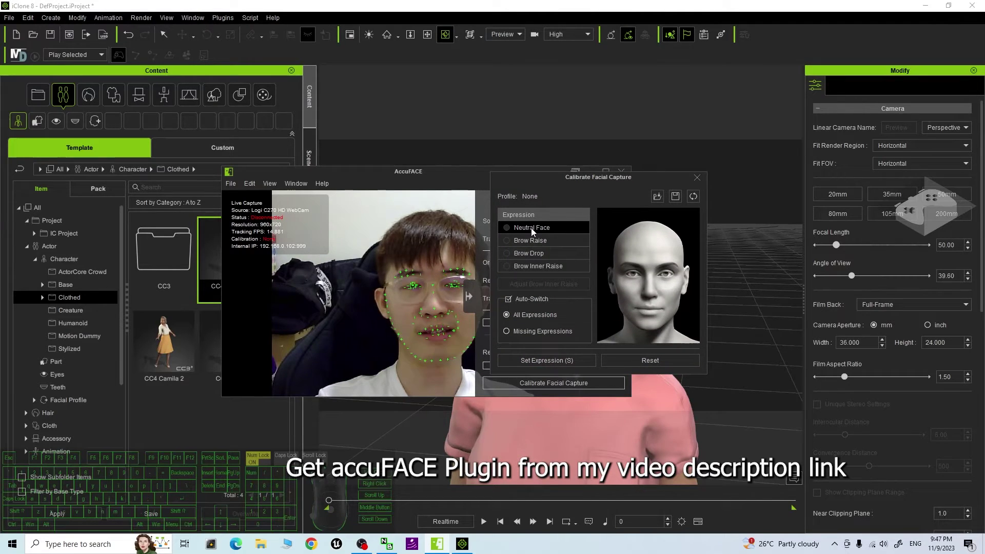
left_click_drag(471, 255, 575, 182)
left_click_drag(575, 182, 653, 182)
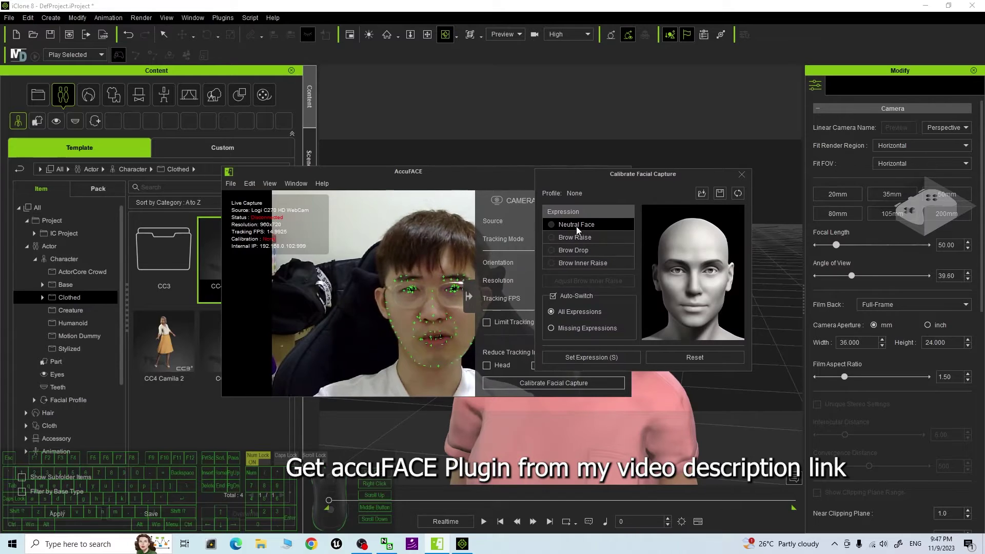
left_click(574, 230)
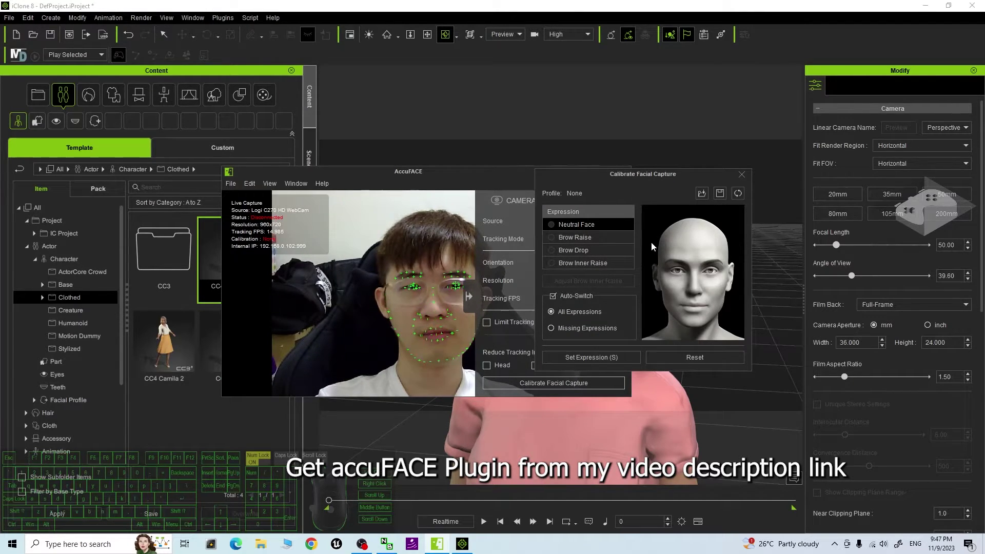
left_click(598, 361)
left_click_drag(615, 308, 707, 142)
Step: Launch Motion LIVE from Plugins with AccuFACE connected and Camila in the Character List
left_click(747, 181)
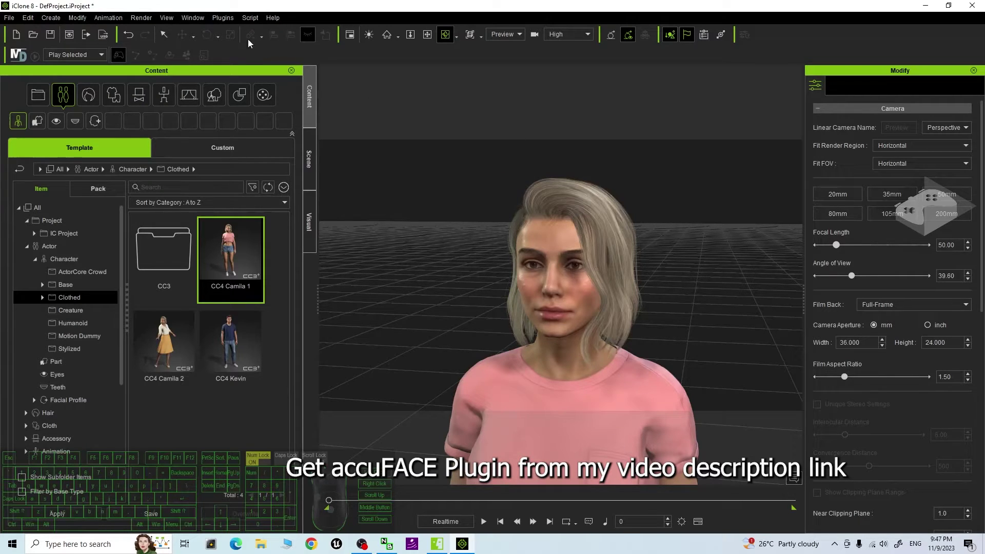
left_click(221, 19)
left_click(249, 86)
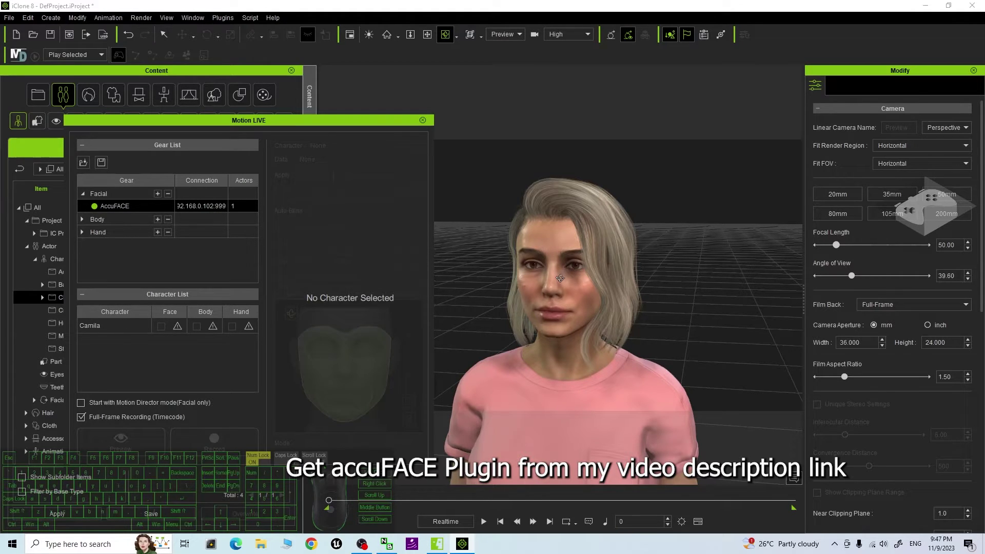
scroll("up", 3)
key("x")
left_click_drag(589, 304, 624, 318)
Step: Assign AccuFACE as Camila's Face device, enable face capture and preview it live
left_click(896, 487)
left_click(903, 479)
left_click(623, 375)
left_click(245, 290)
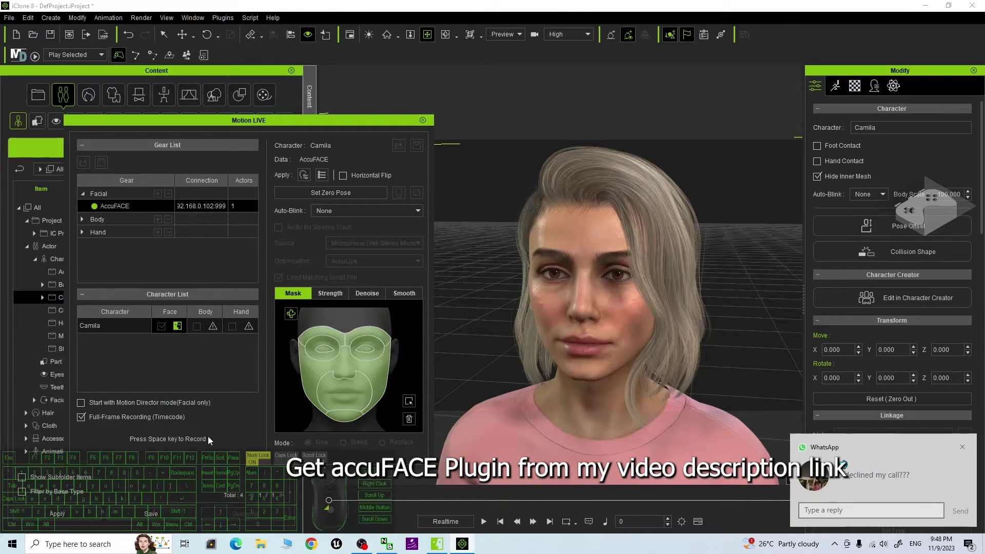
key("space")
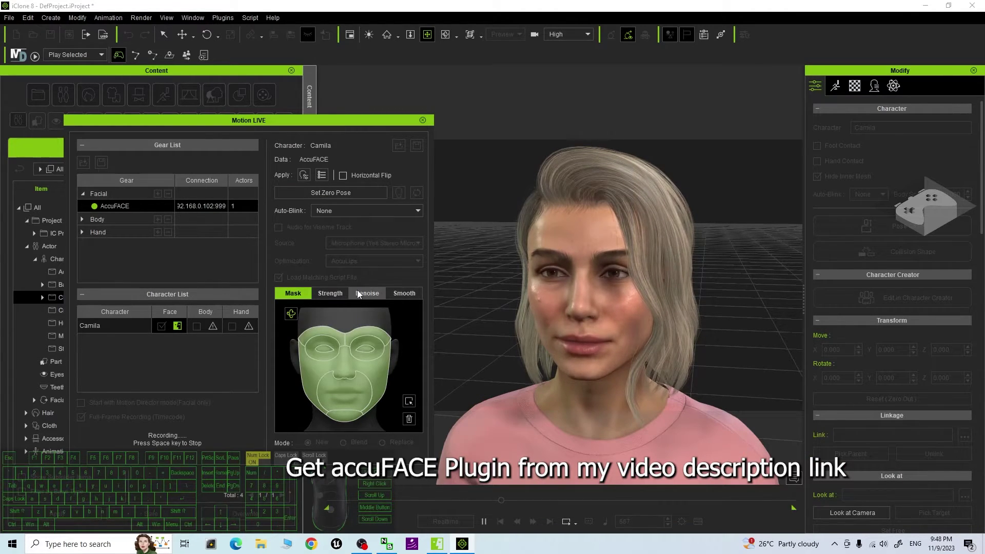
Step: Enable microphone Audio for Viseme Track, then record a facial take with lip-sync to frame 470
left_click(196, 443)
key("space")
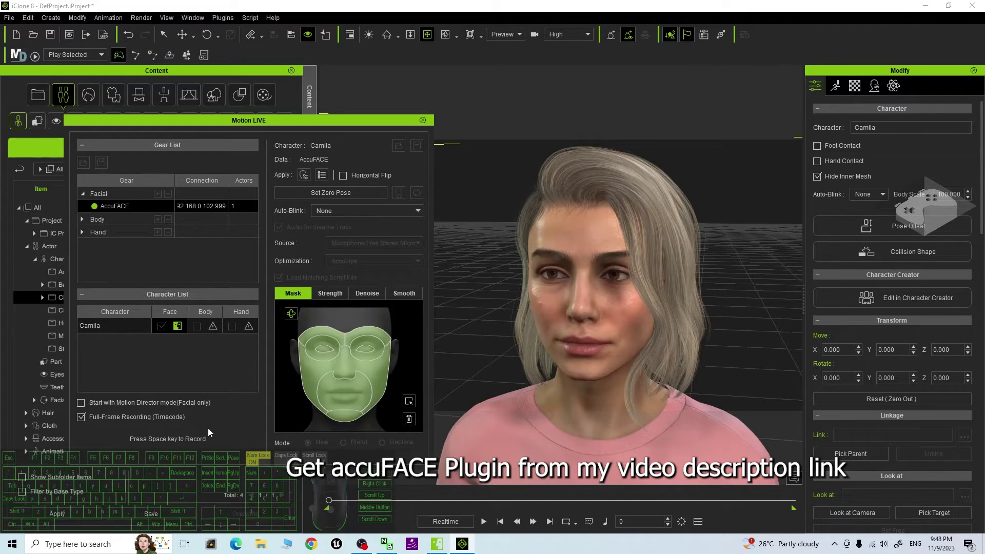
key("space")
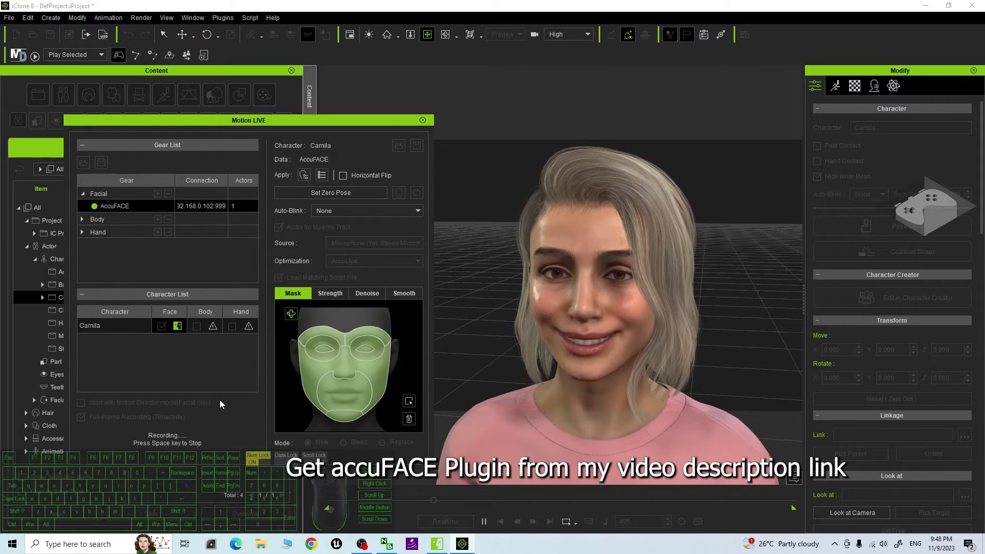
key("space")
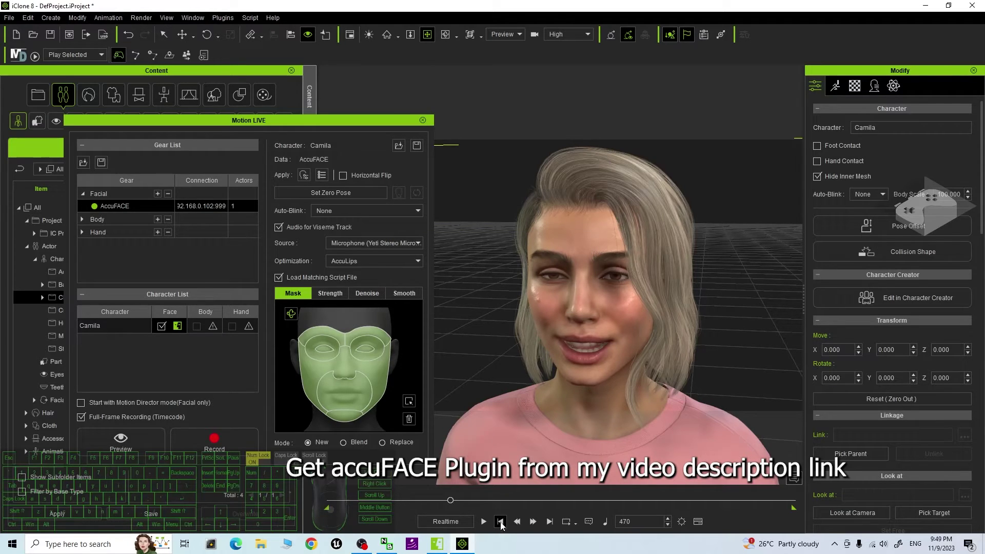
Step: Check webcam tracking in AccuFACE and replay Camila's facial animation from frame 0 to 450
left_click(502, 527)
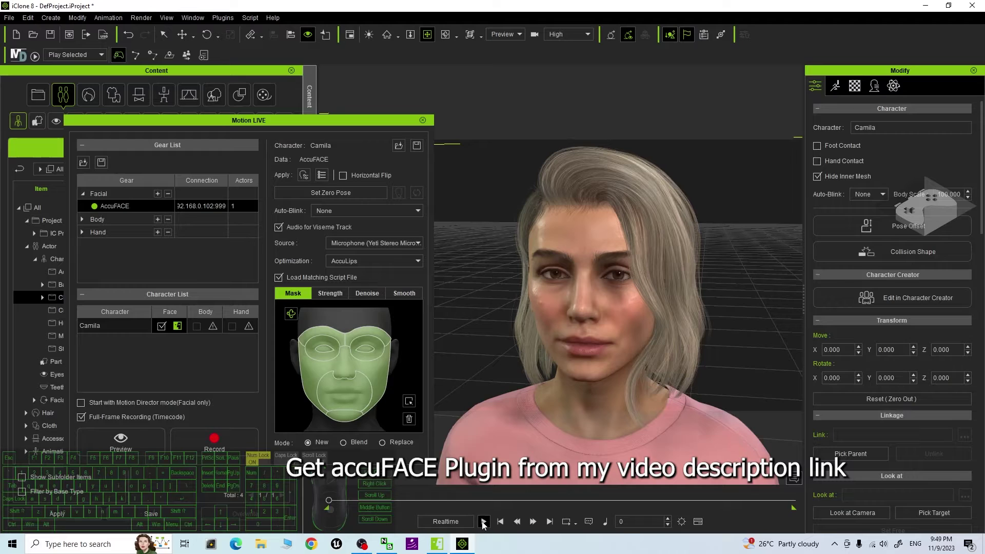
left_click(483, 526)
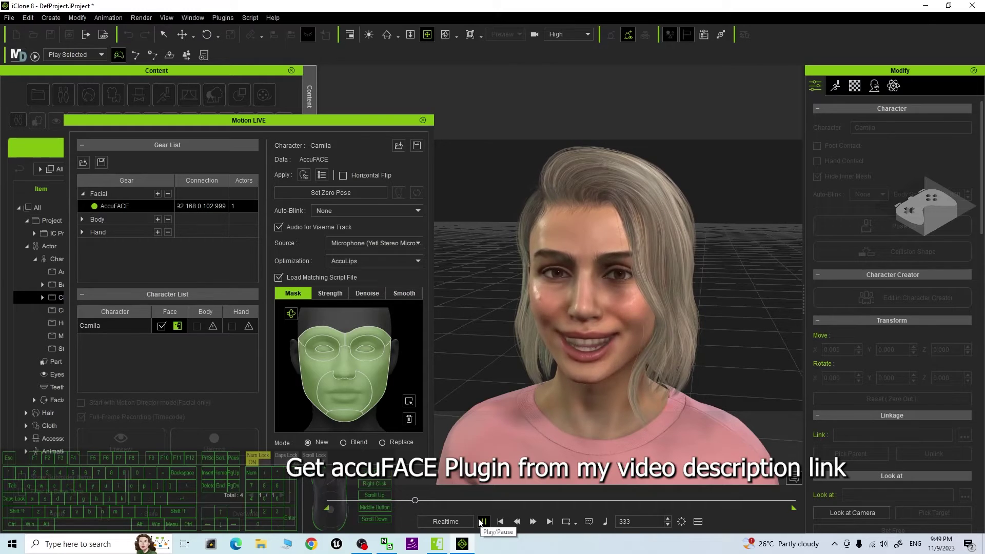
left_click(482, 525)
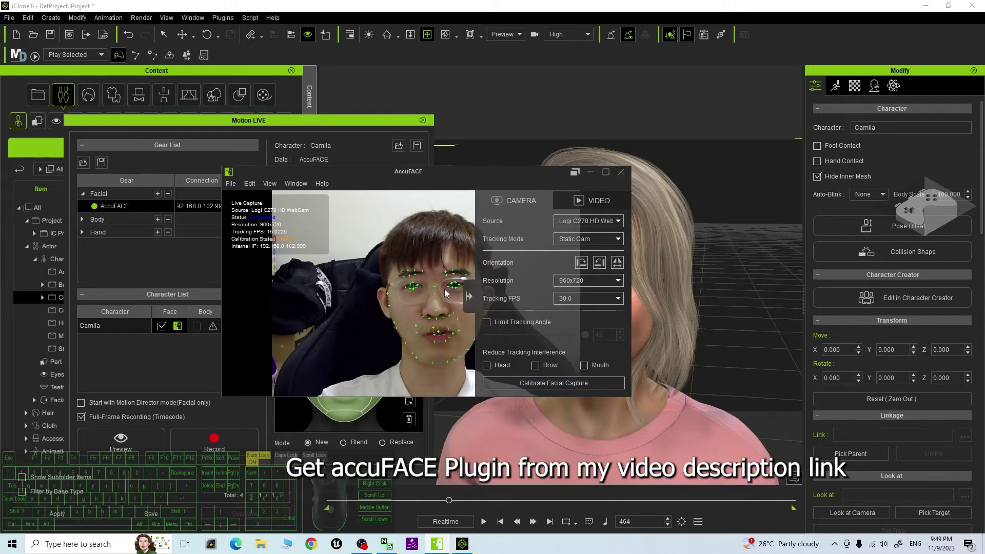
left_click_drag(377, 278, 358, 312)
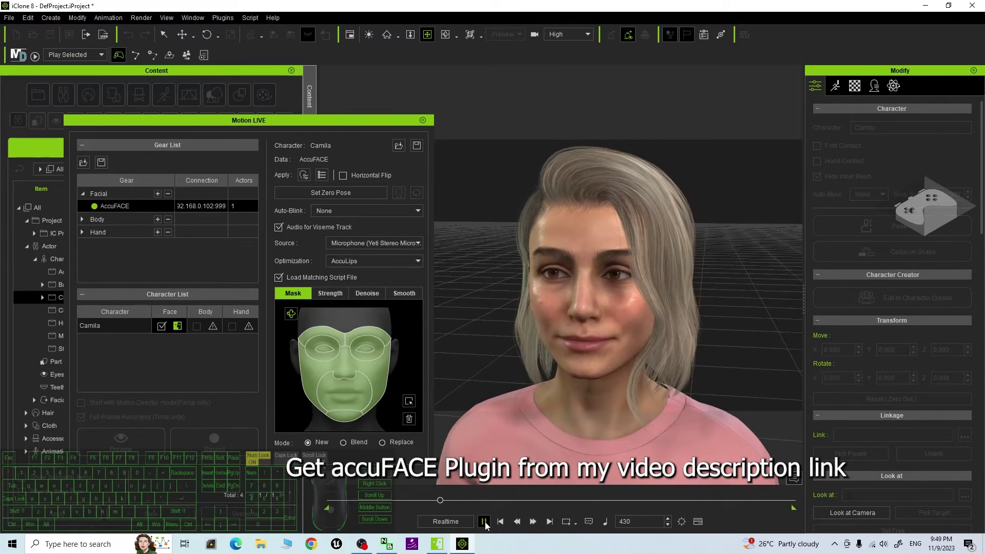
left_click(484, 525)
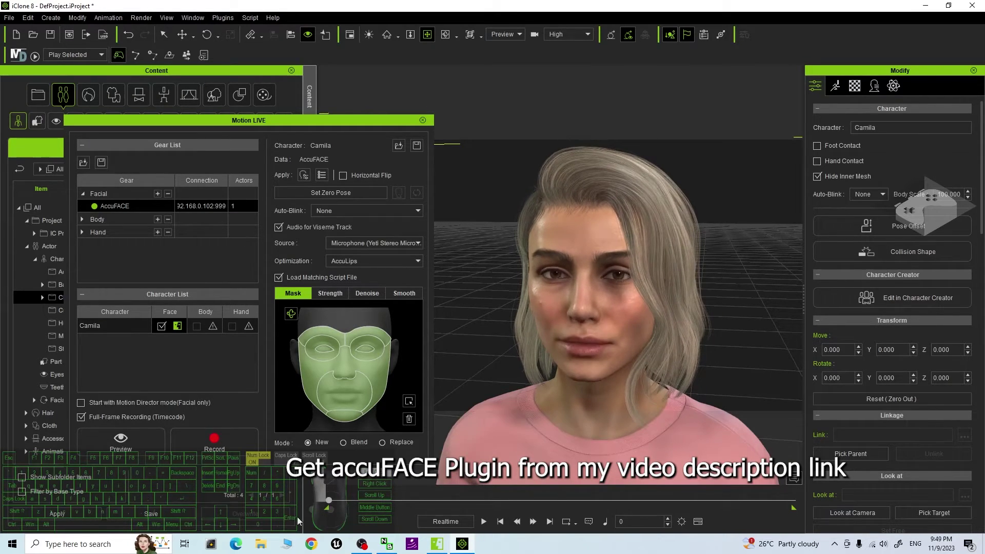
left_click(488, 522)
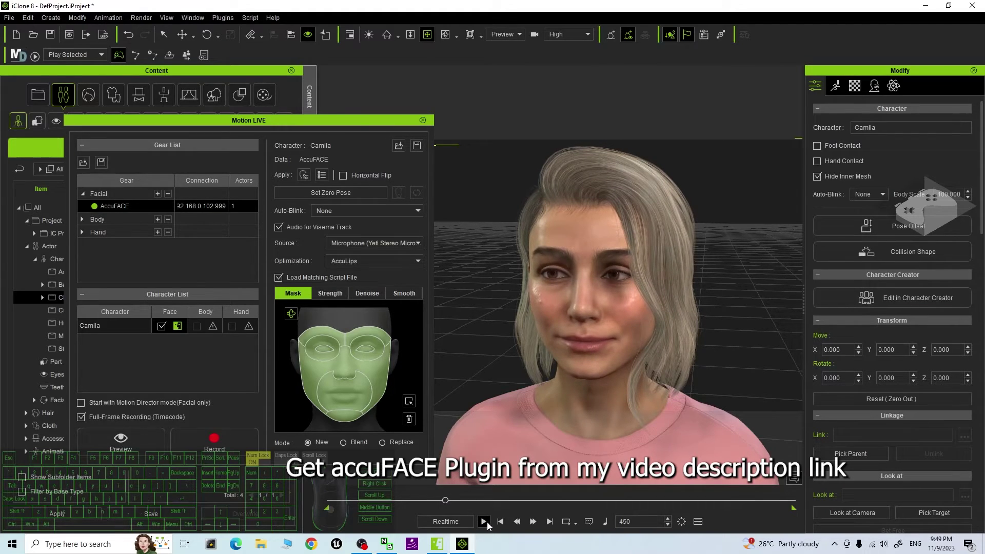
Step: Record a longer facial and voice take to frame 1297 and let its speech convert to text
left_click(303, 402)
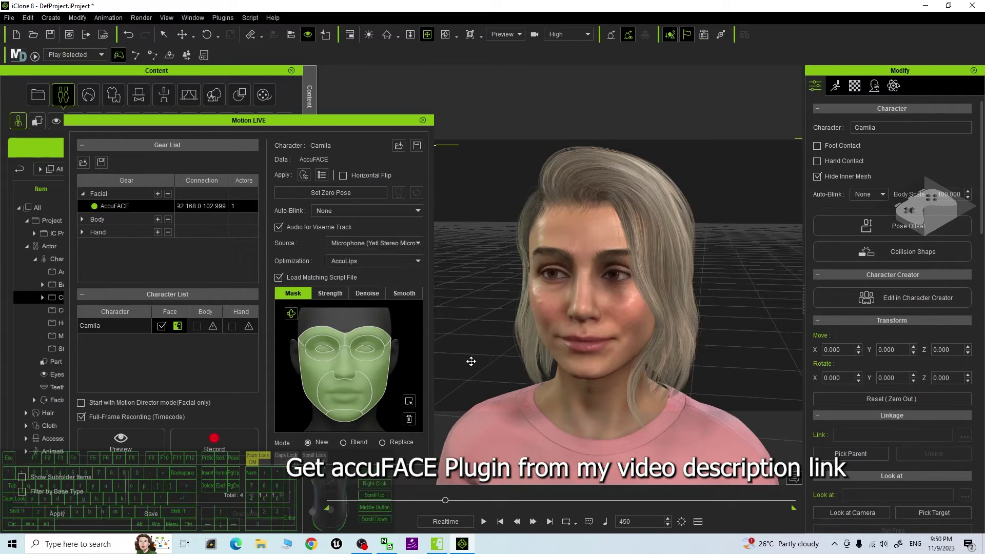
left_click(208, 449)
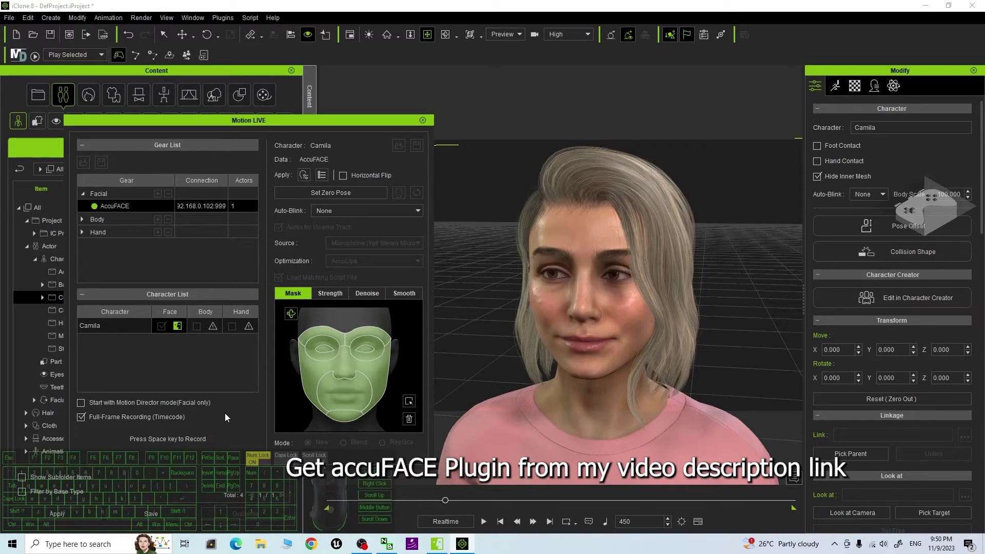
key("space")
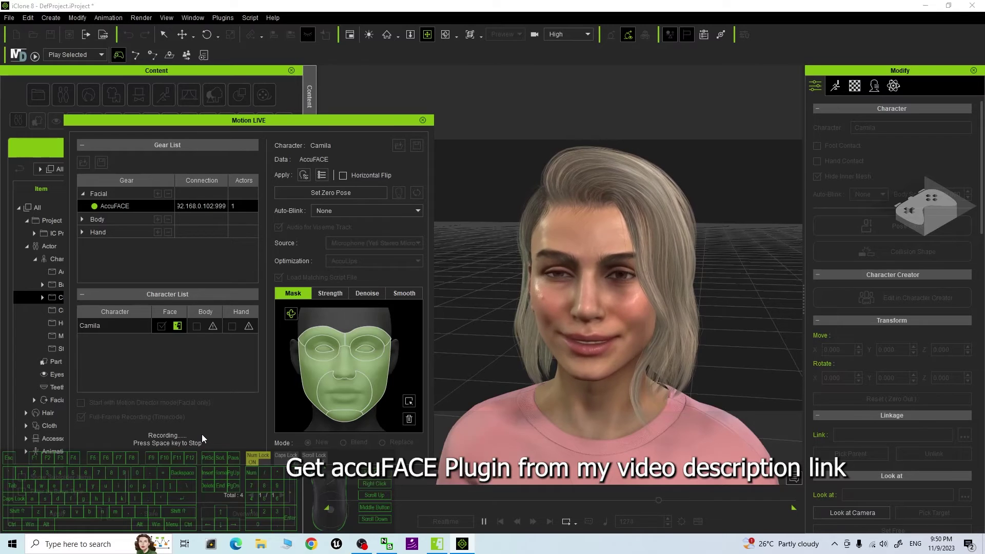
key("space")
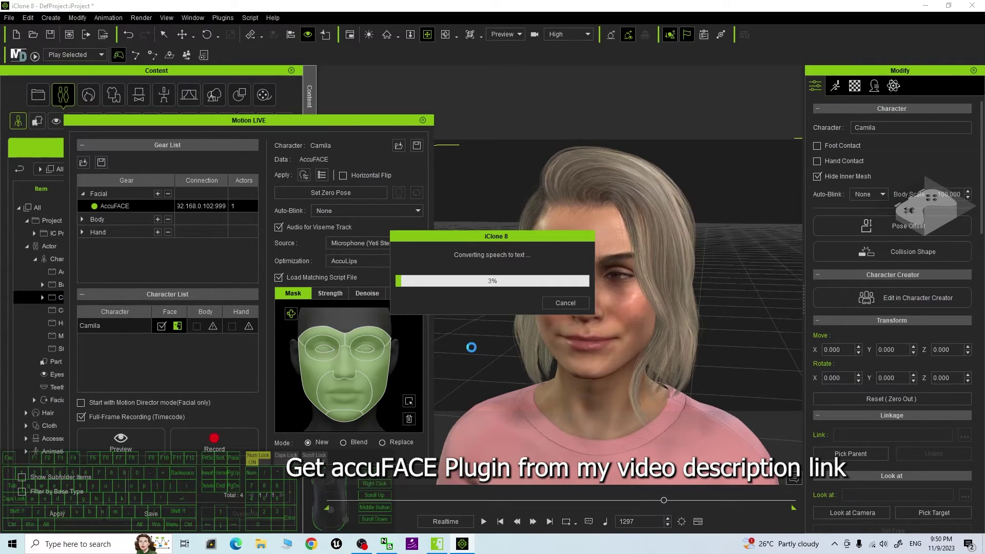
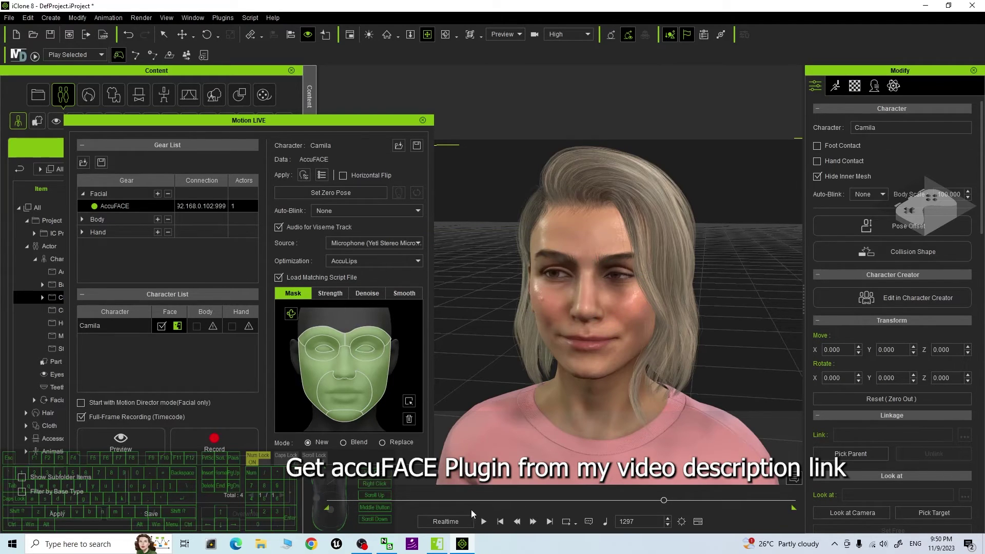
Step: Scrub and replay the recorded talking take, then stop and bring AccuFACE forward
left_click(504, 530)
left_click(484, 524)
left_click_drag(607, 400, 639, 376)
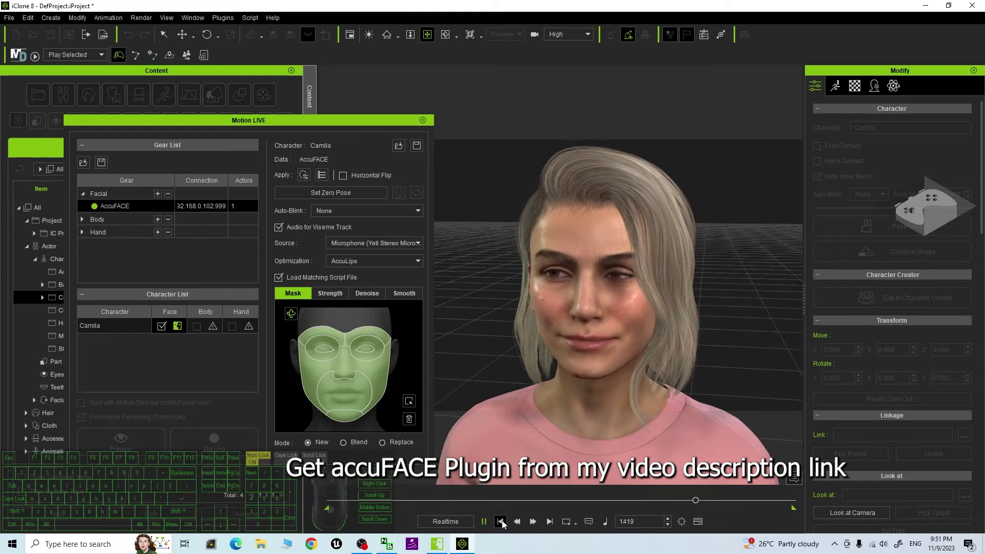
left_click(489, 525)
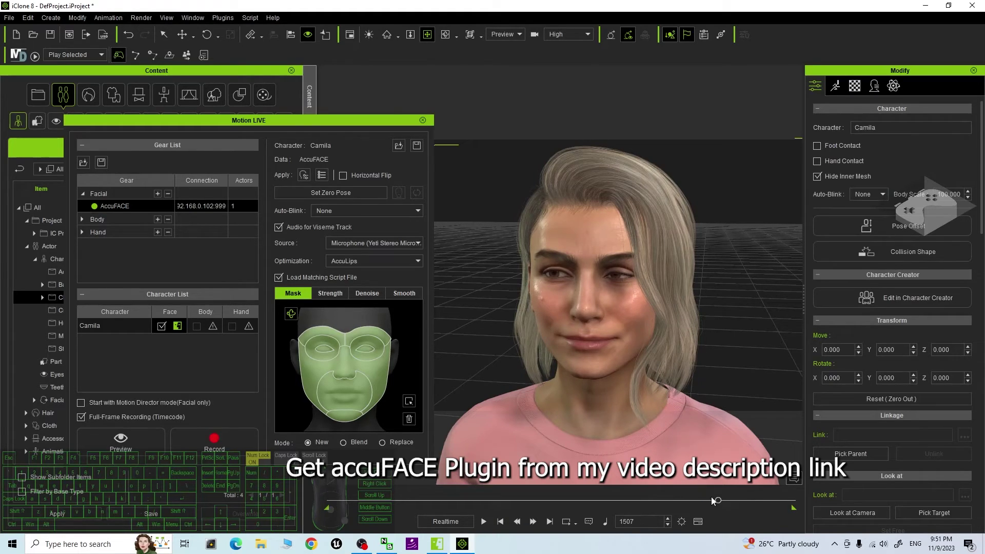
left_click_drag(715, 504, 587, 507)
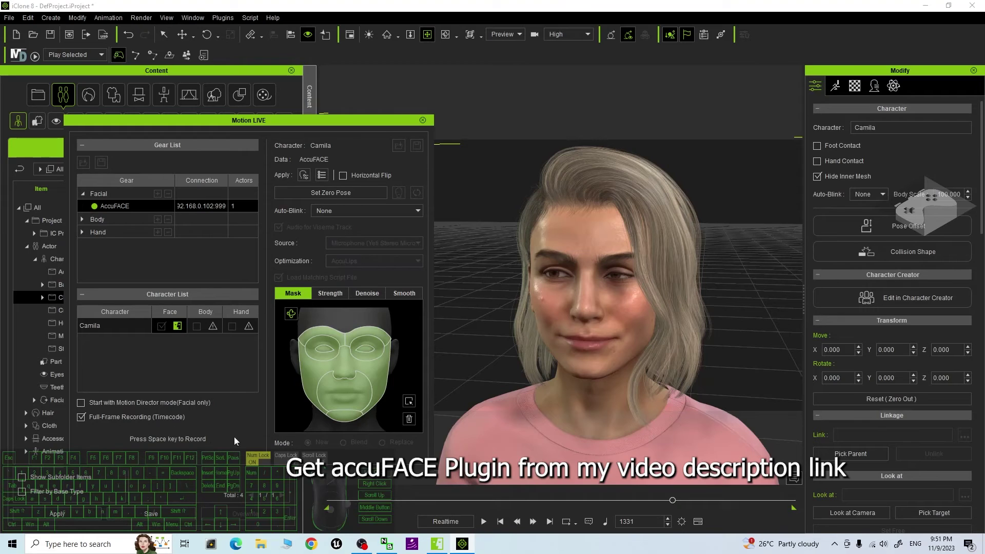
key("space")
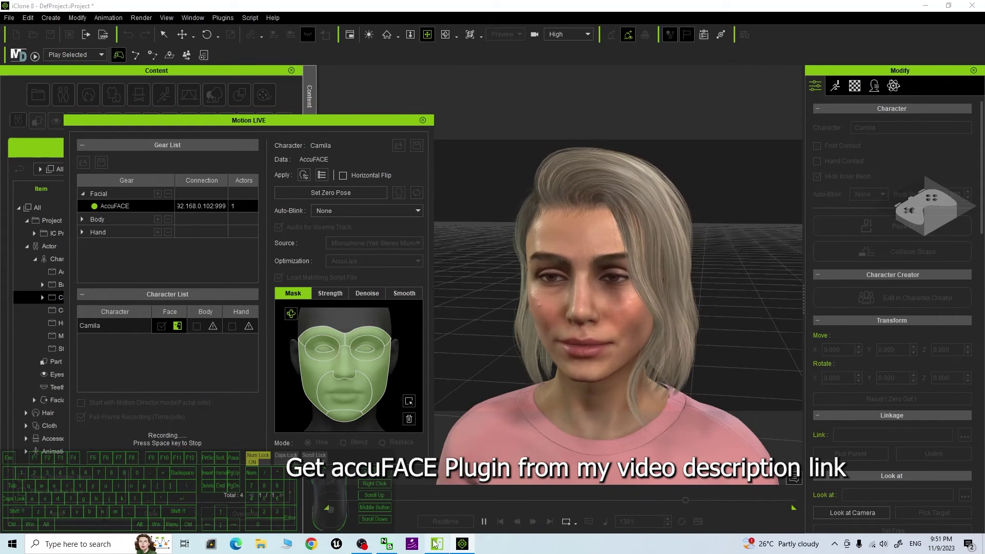
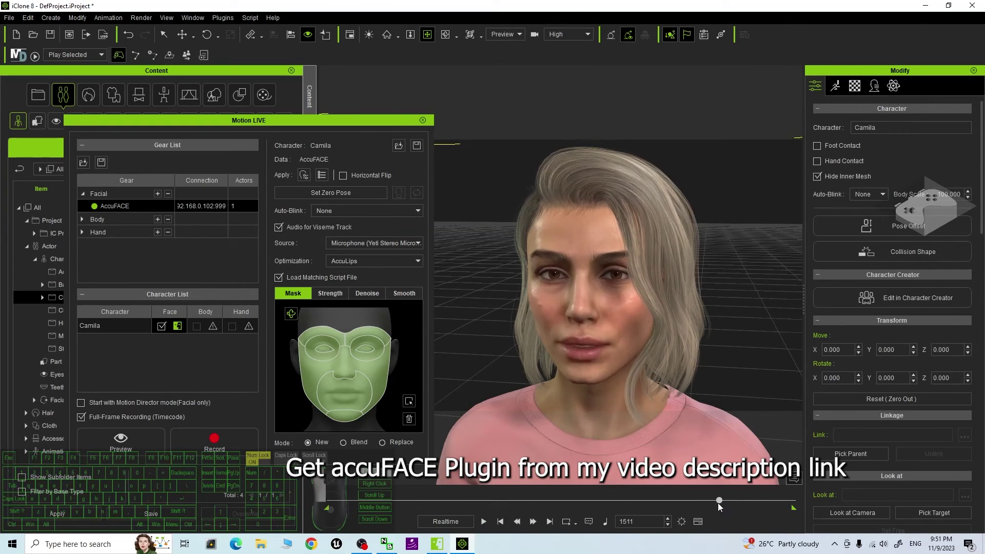
left_click(481, 526)
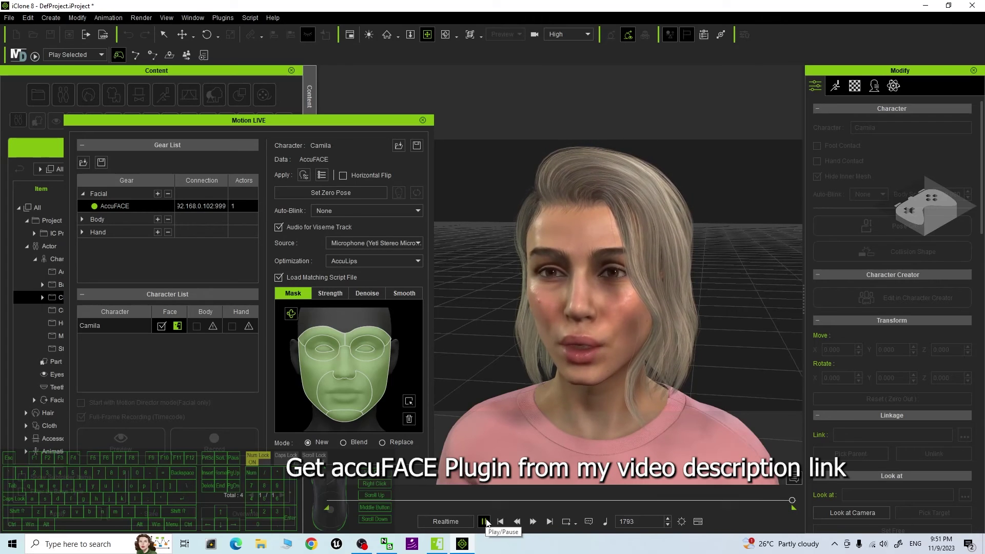
left_click(489, 524)
double_click(487, 527)
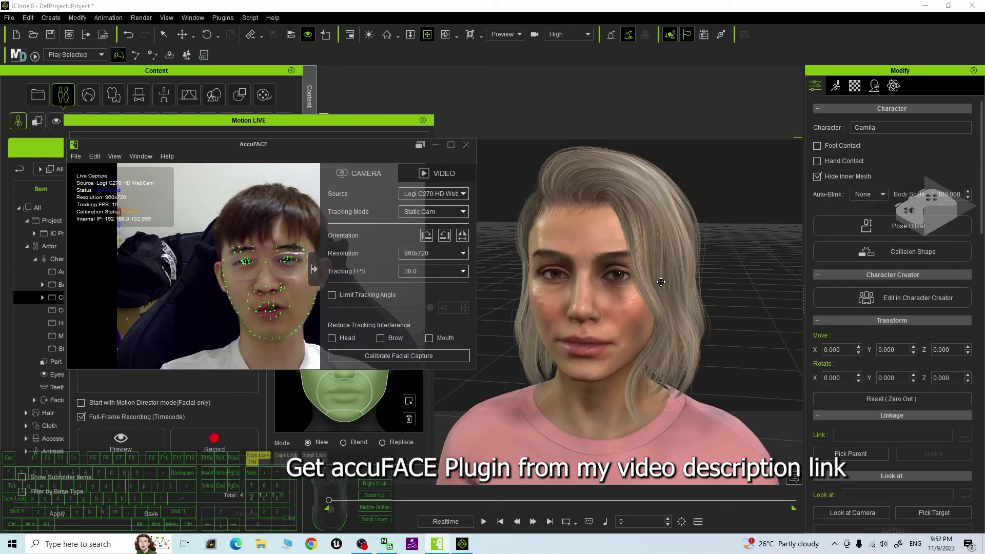
left_click(134, 444)
left_click(194, 439)
key("space")
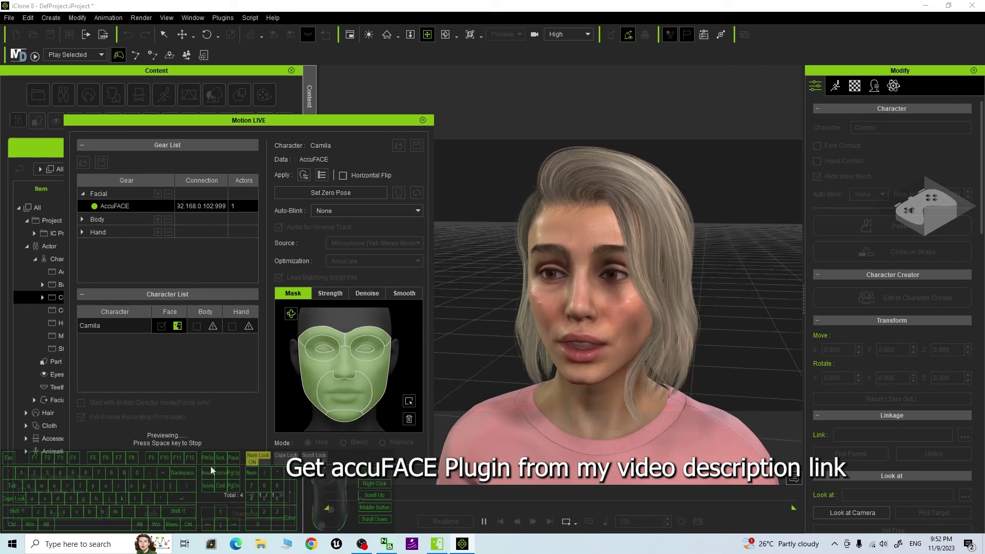
key("space")
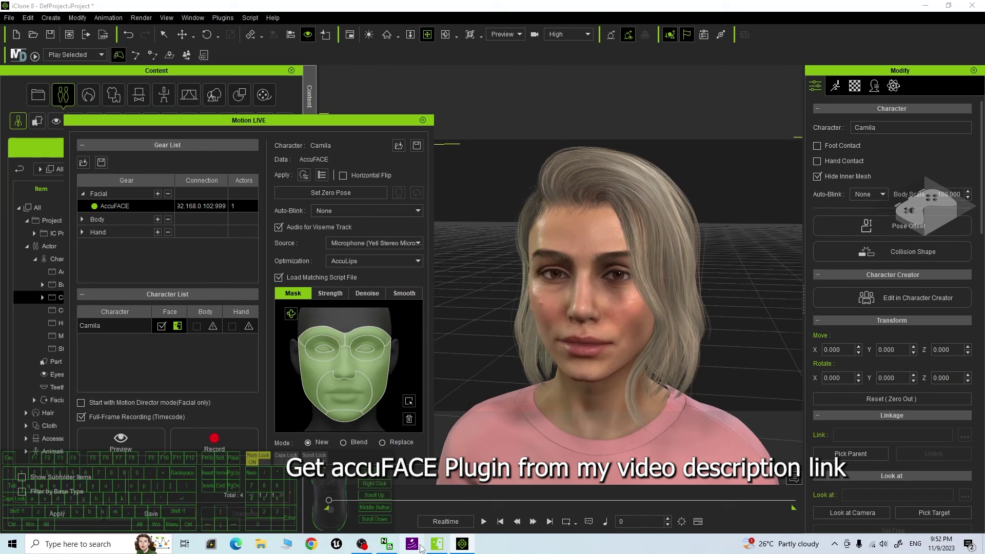
left_click_drag(540, 392, 392, 363)
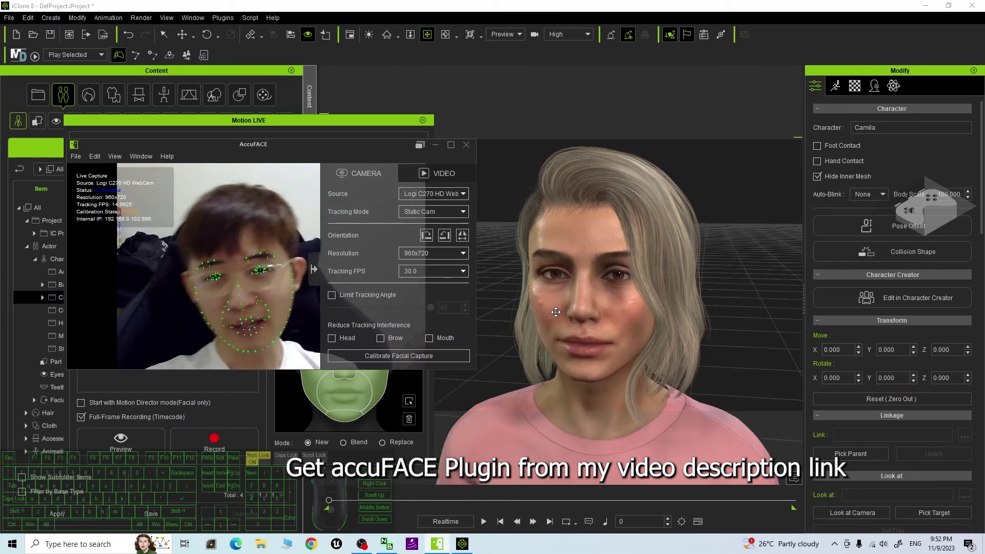